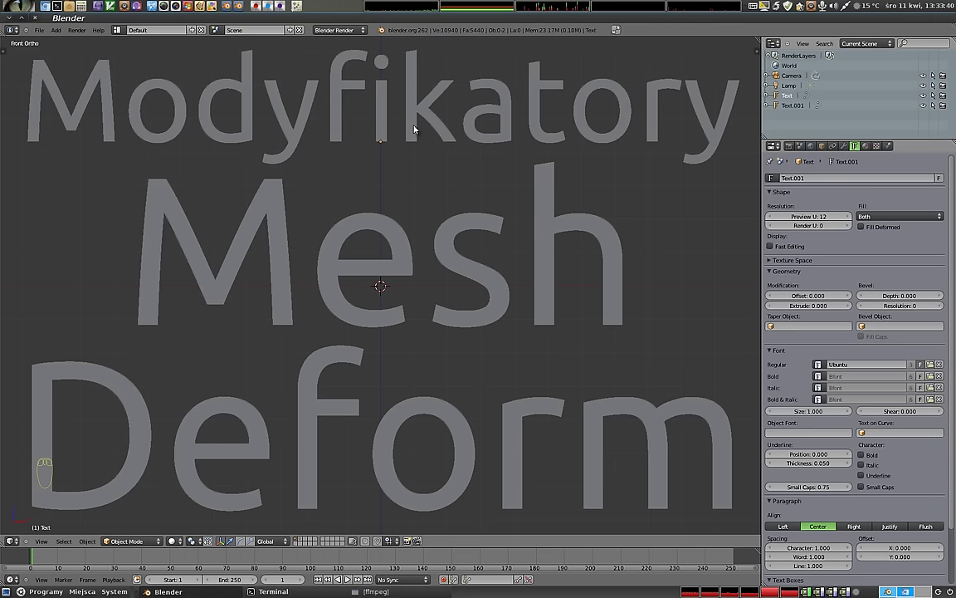
# - Delete both title text objects, leaving only the camera and lamp
pyautogui.rightClick(412, 130)
pyautogui.press('x')
pyautogui.rightClick(396, 236)
pyautogui.press('x')
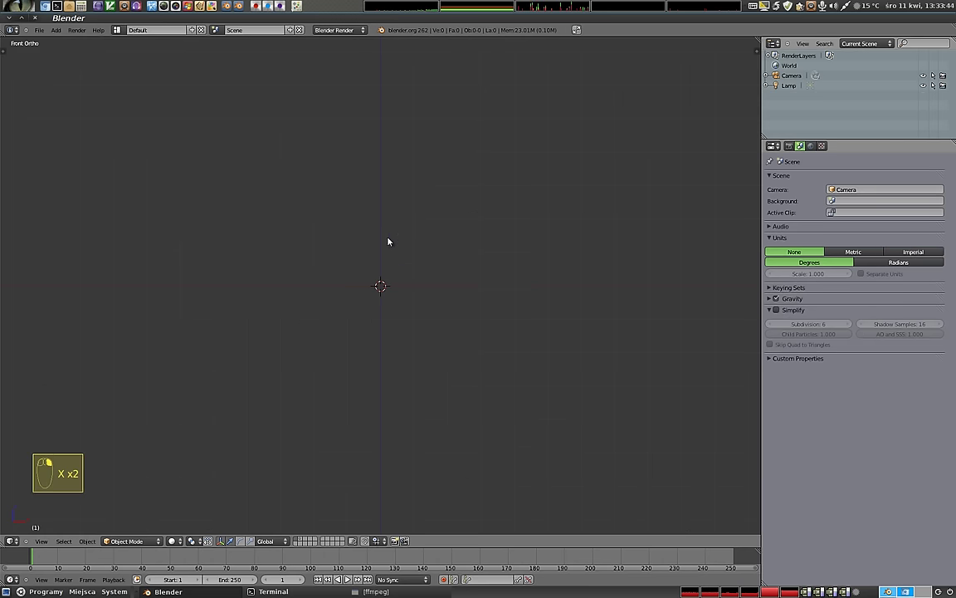
# - Add an icosphere at the origin and bring up the Add menu for another mesh
pyautogui.press('shift+a')
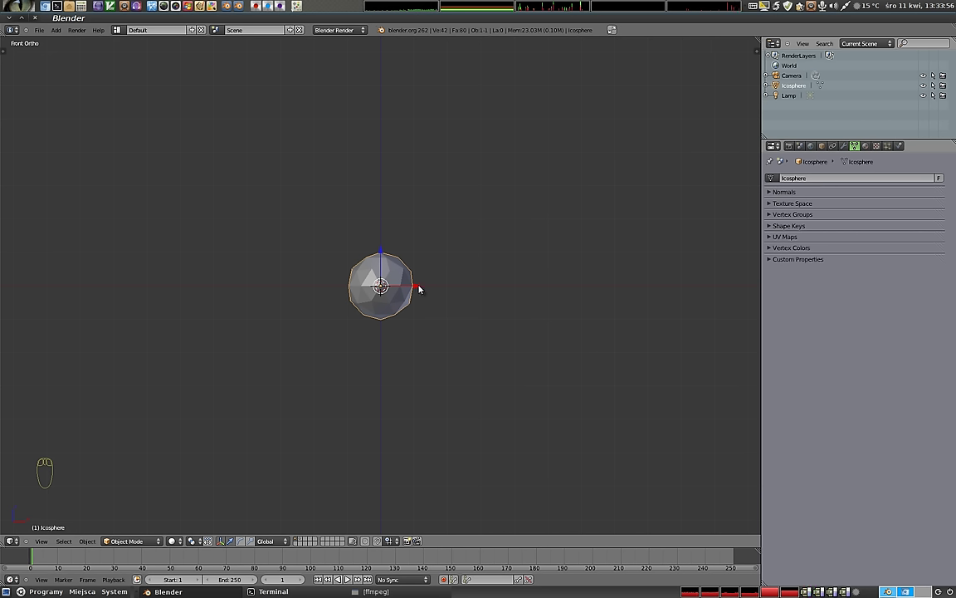
pyautogui.moveTo(395, 340); pyautogui.dragTo(430, 324)
pyautogui.press('shift+a')
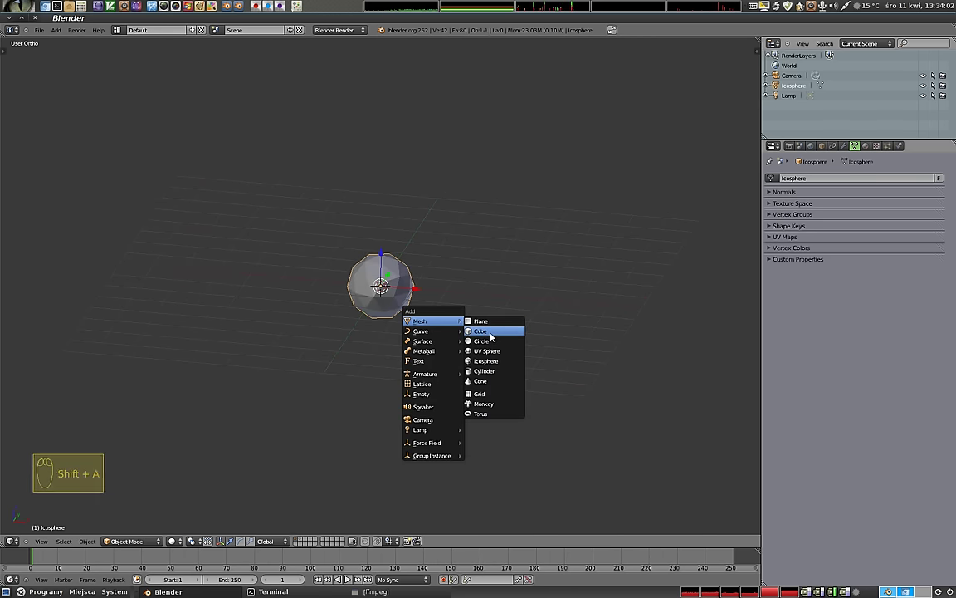
# - Add a cube beside the icosphere and frame both objects in the viewport
pyautogui.click(419, 291)
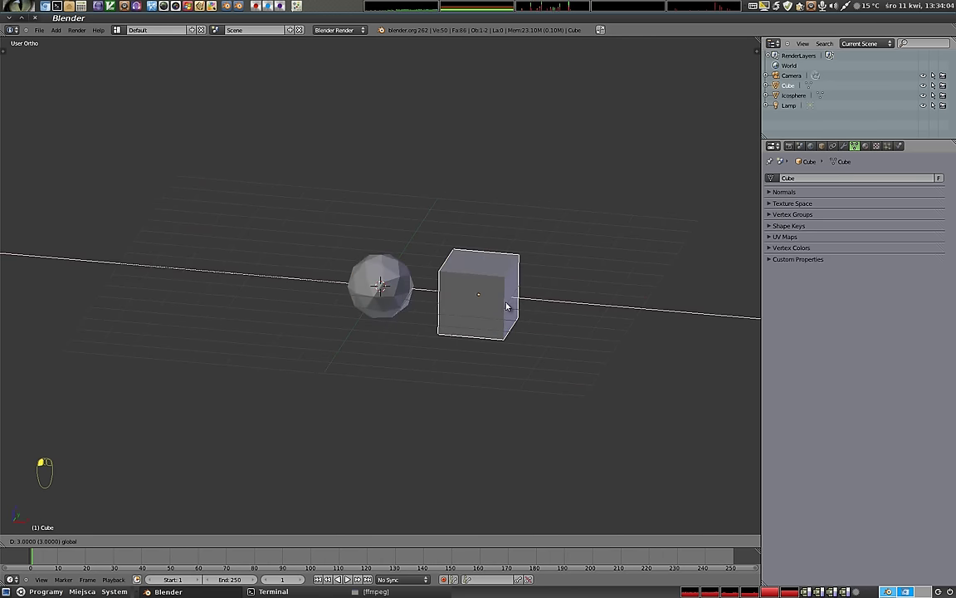
pyautogui.moveTo(433, 381); pyautogui.dragTo(456, 265)
pyautogui.moveTo(379, 334); pyautogui.dragTo(567, 211)
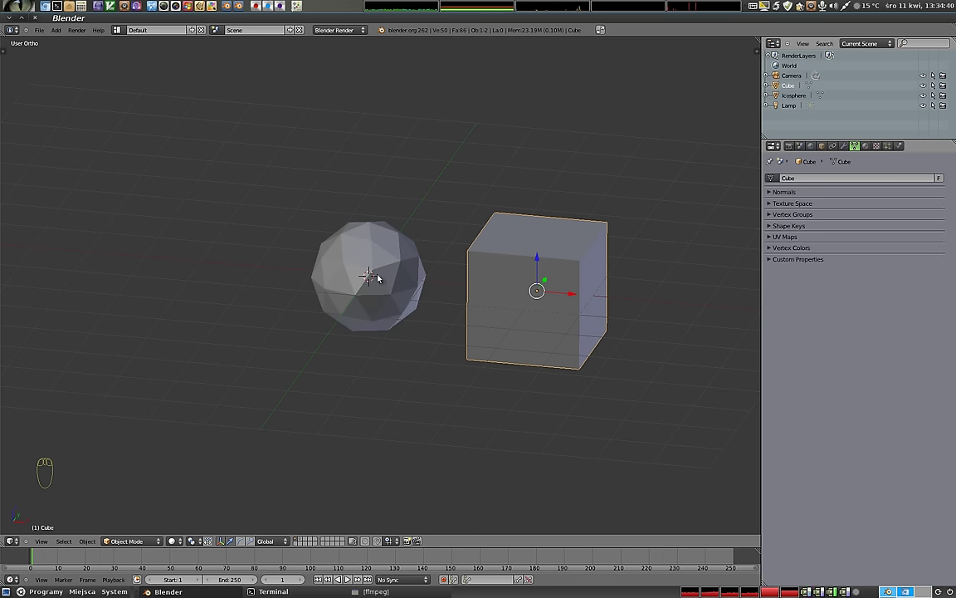
pyautogui.moveTo(414, 331); pyautogui.dragTo(554, 290)
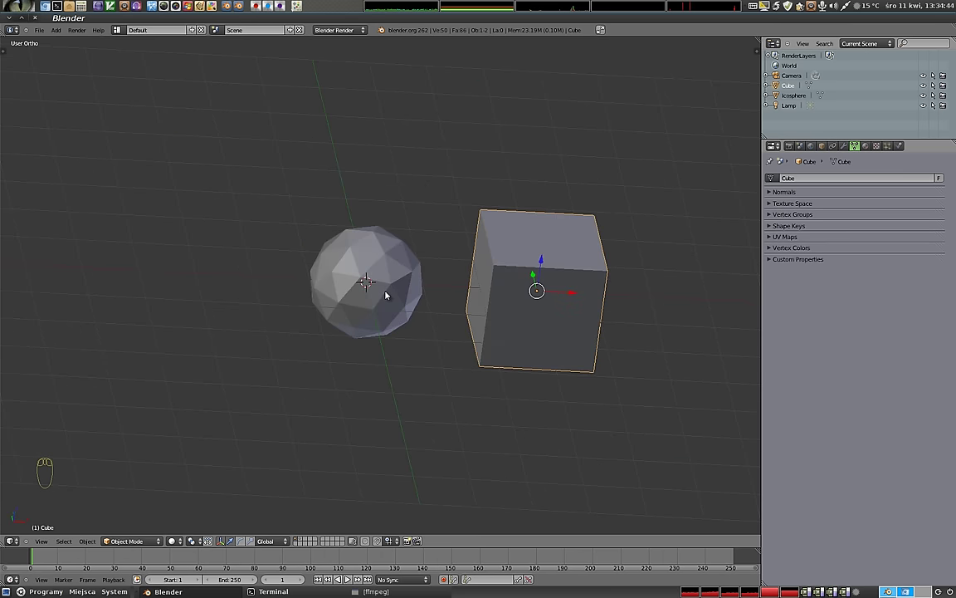
pyautogui.moveTo(425, 206); pyautogui.dragTo(378, 299)
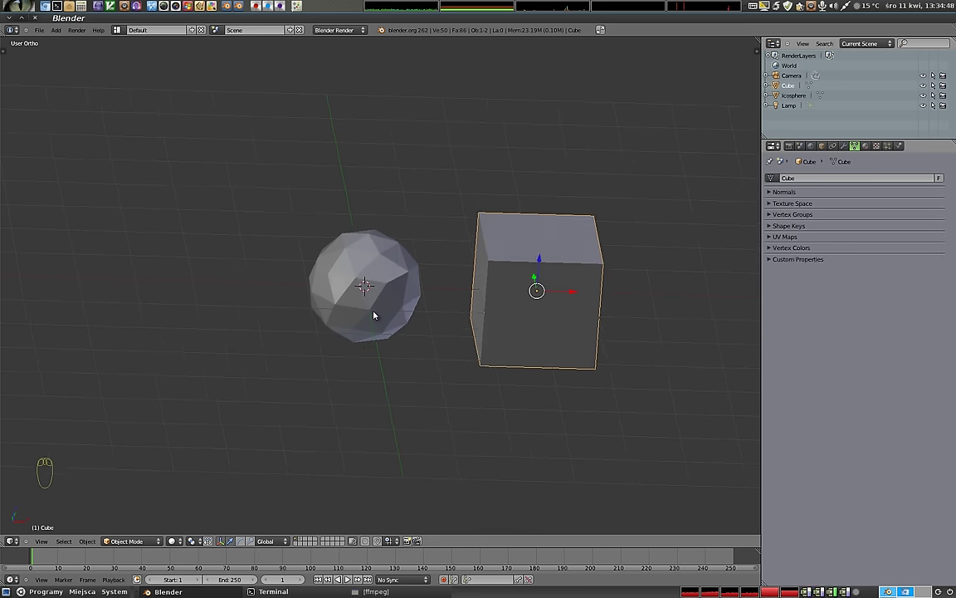
# - Give the icosphere a level-2 Subdivision Surface modifier, then select the cube
pyautogui.rightClick(384, 278)
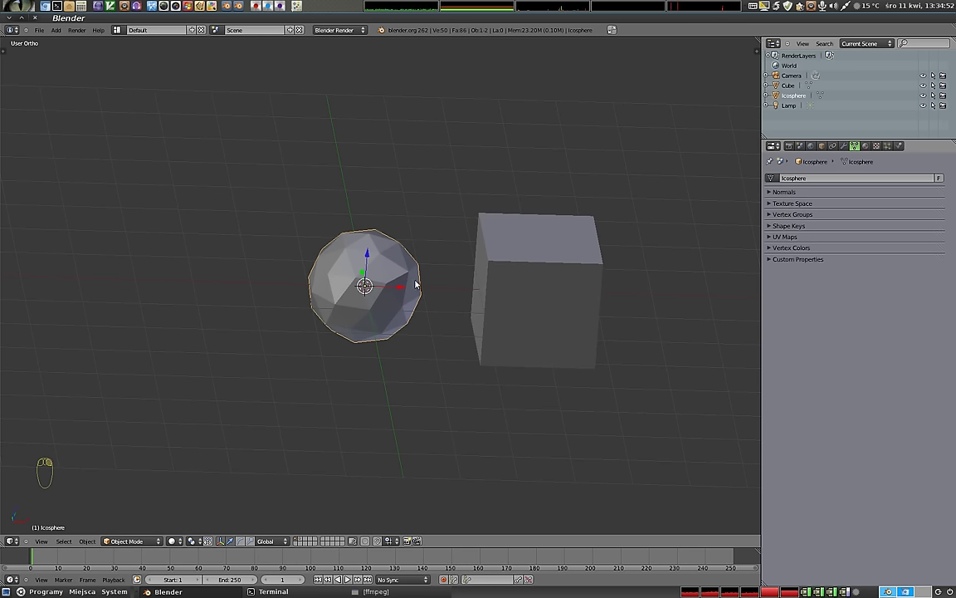
pyautogui.click(846, 149)
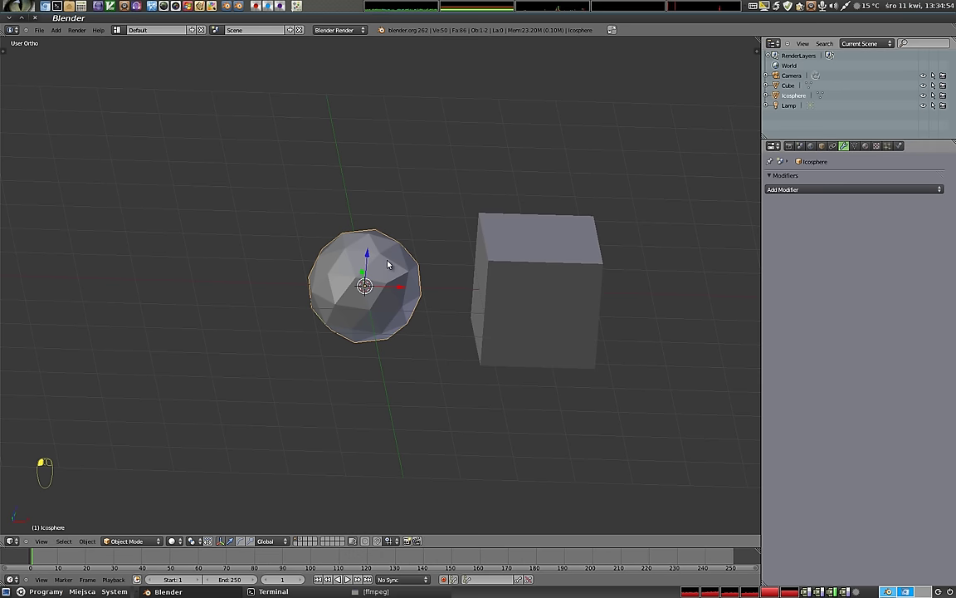
pyautogui.press('ctrl+2')
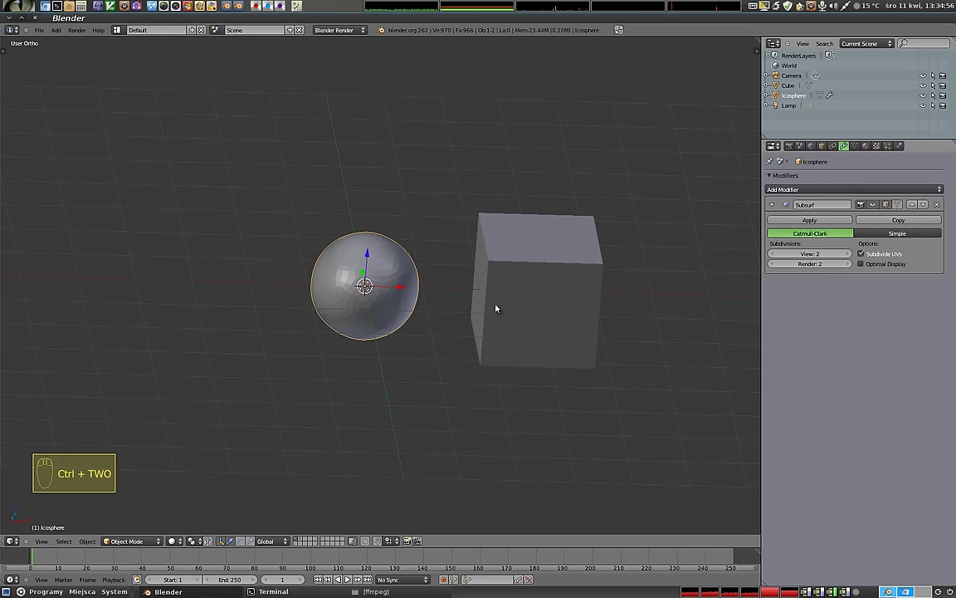
pyautogui.moveTo(397, 304); pyautogui.dragTo(382, 278)
pyautogui.rightClick(523, 319)
pyautogui.moveTo(363, 302); pyautogui.dragTo(411, 313)
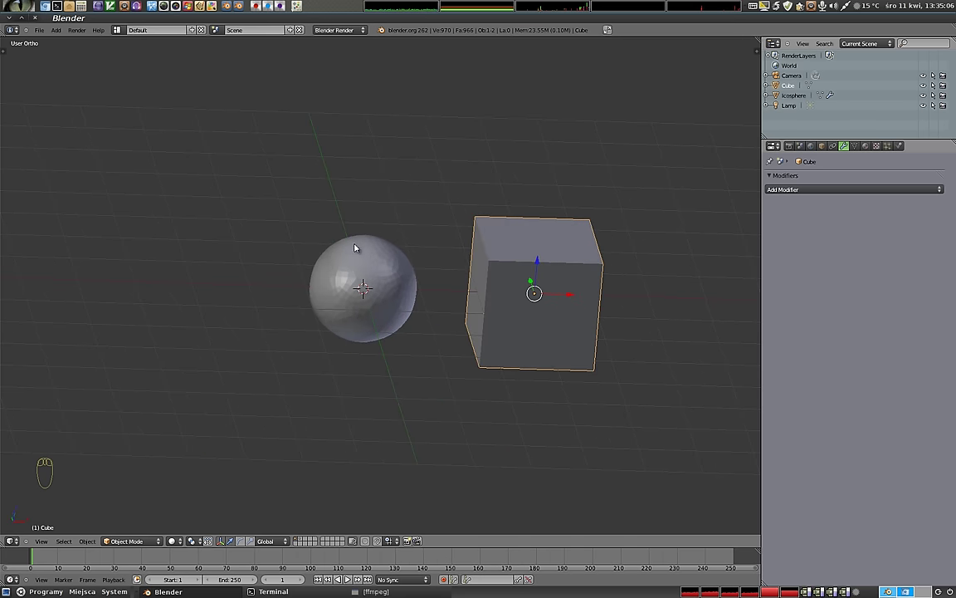
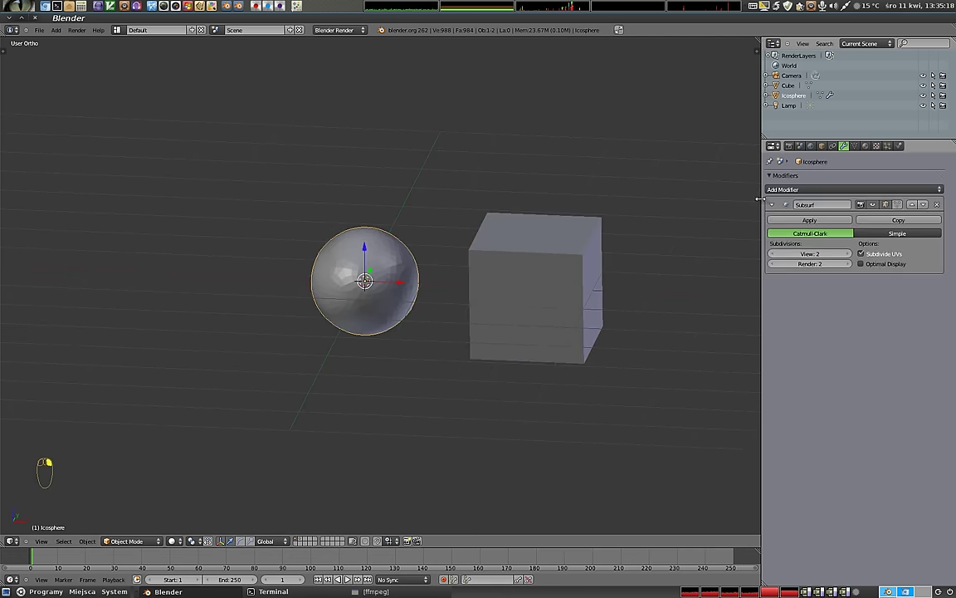
# - Reach the Add Modifier list for the icosphere in the Modifiers panel
pyautogui.middleClick(778, 210)
# - Add Mesh Deform to the icosphere with the Cube as cage, precision 3, and bind it
pyautogui.moveTo(779, 210); pyautogui.dragTo(823, 372)
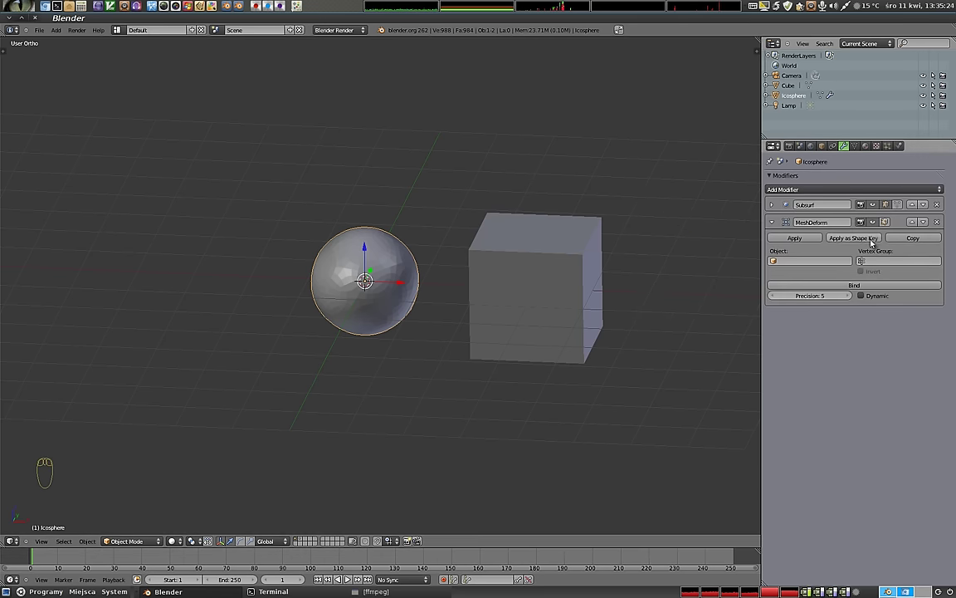
pyautogui.click(776, 262)
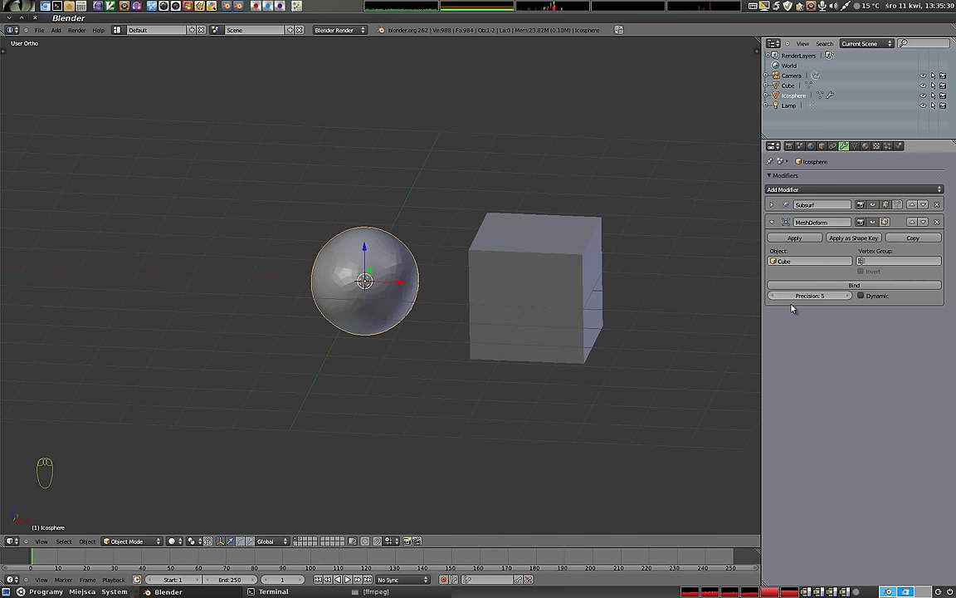
pyautogui.moveTo(780, 299); pyautogui.dragTo(864, 288)
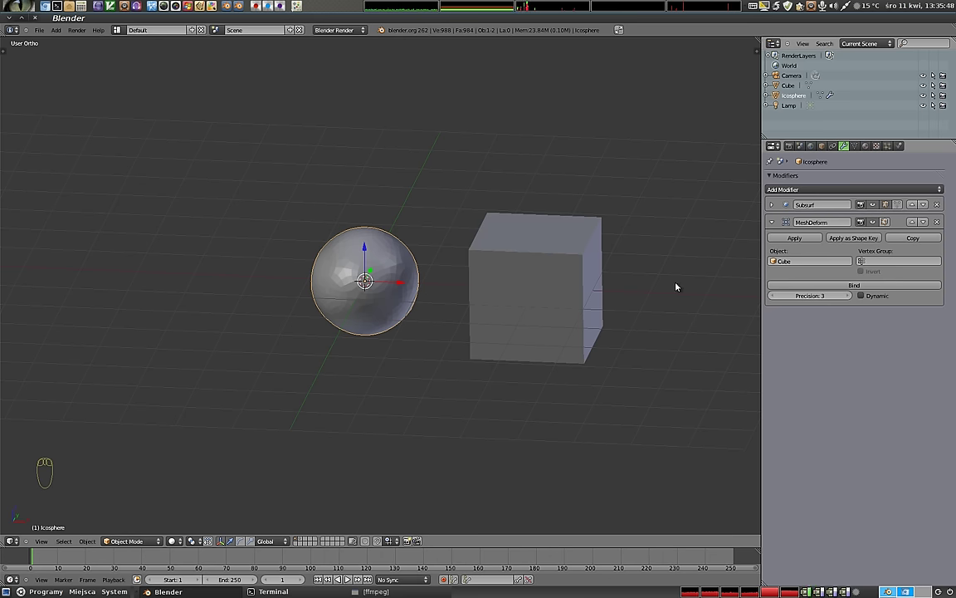
pyautogui.click(854, 286)
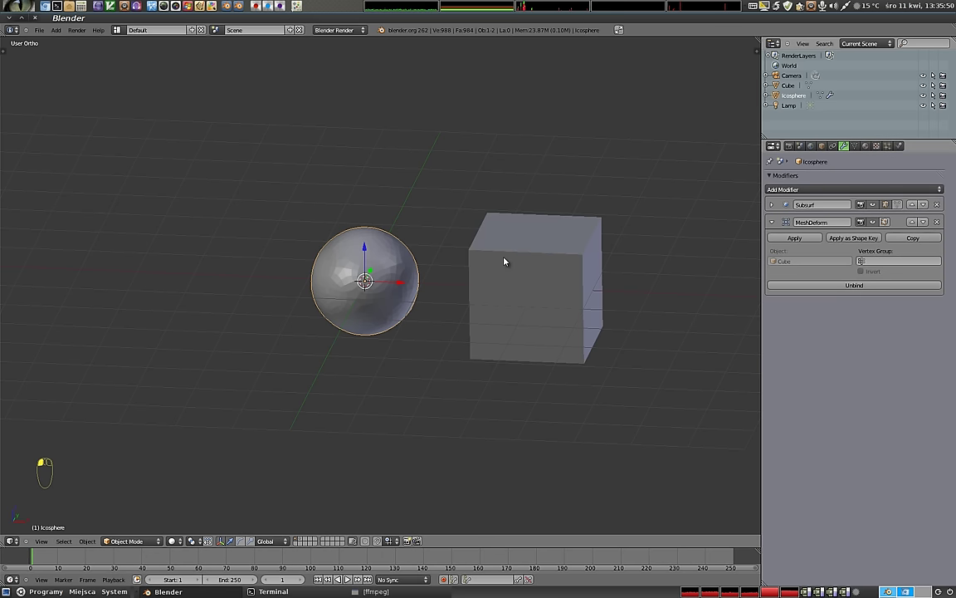
pyautogui.rightClick(592, 298)
# - Begin scaling the cube, then cancel so it keeps its original size
pyautogui.press('s')
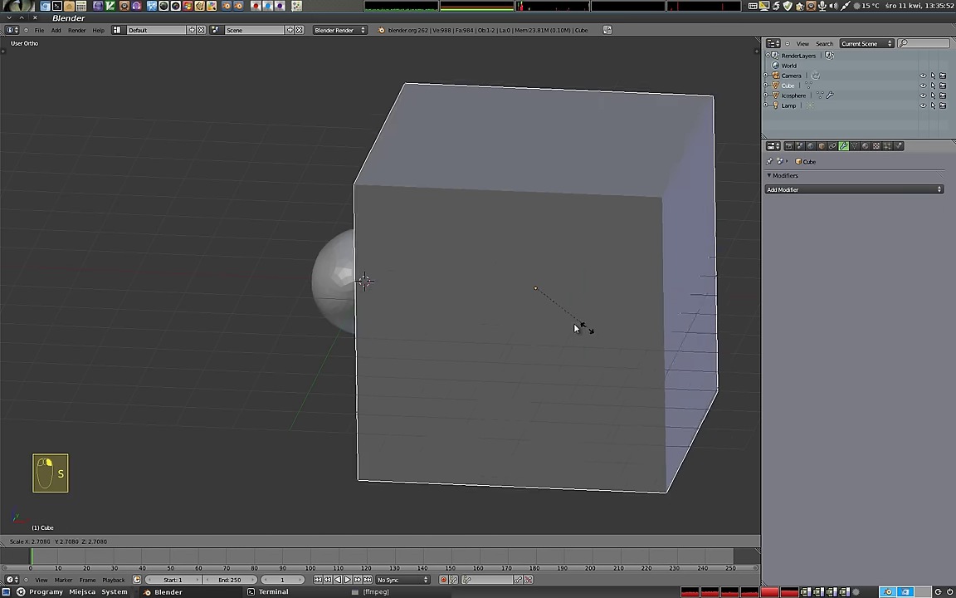
pyautogui.press('r')
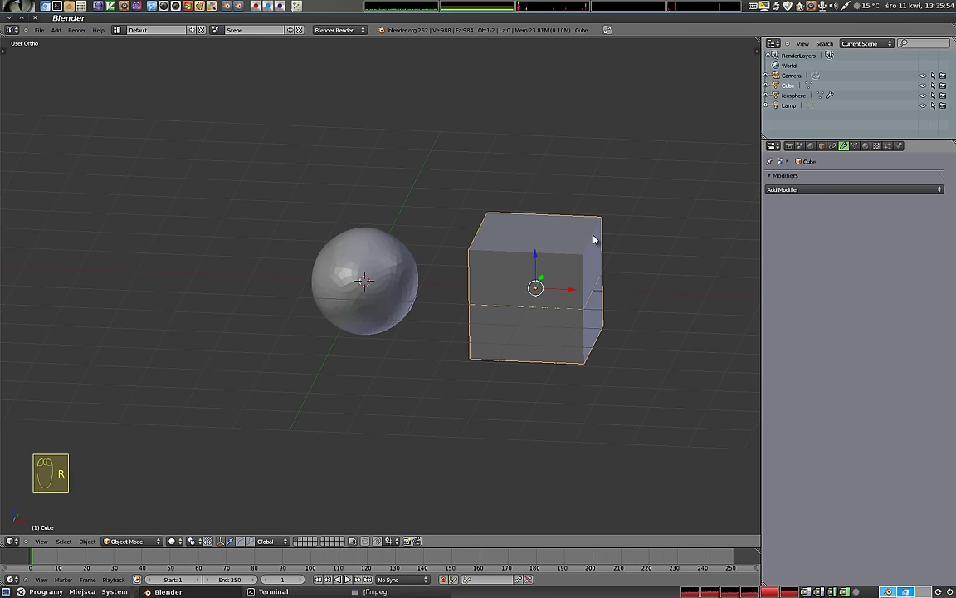
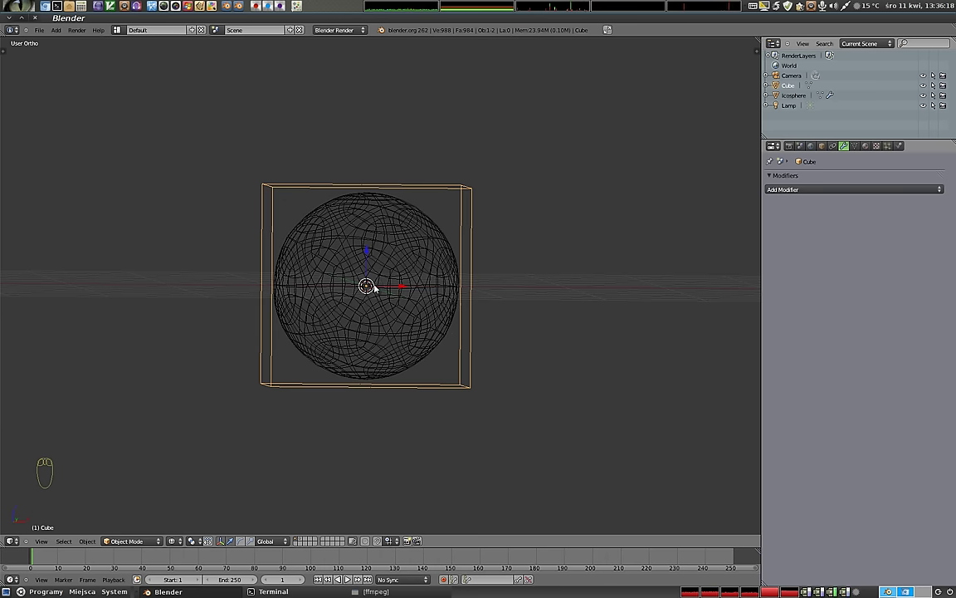
# - Select the icosphere and unbind its Mesh Deform from the cube
pyautogui.moveTo(373, 309); pyautogui.dragTo(448, 315)
pyautogui.click(381, 277)
pyautogui.rightClick(381, 277)
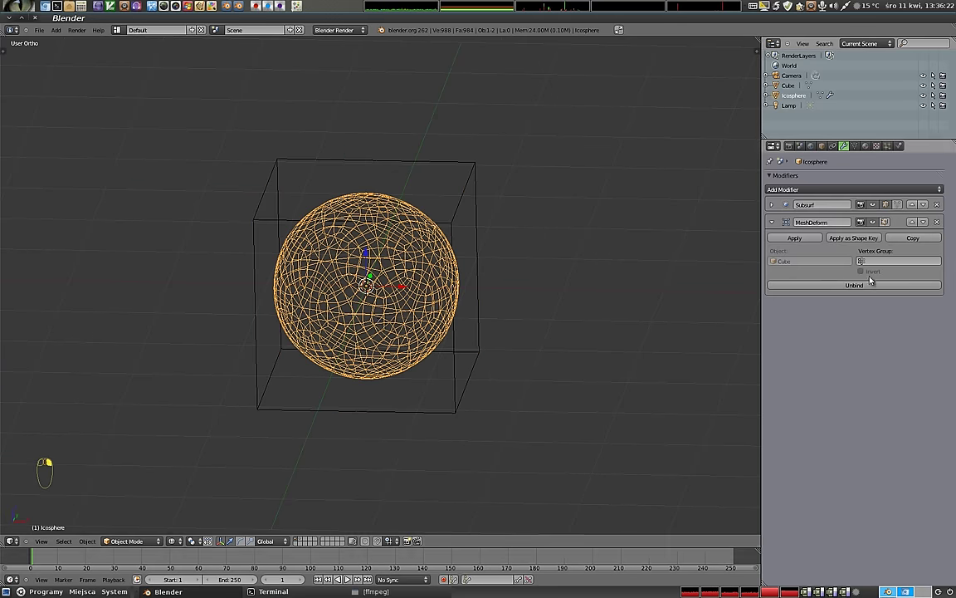
pyautogui.click(859, 289)
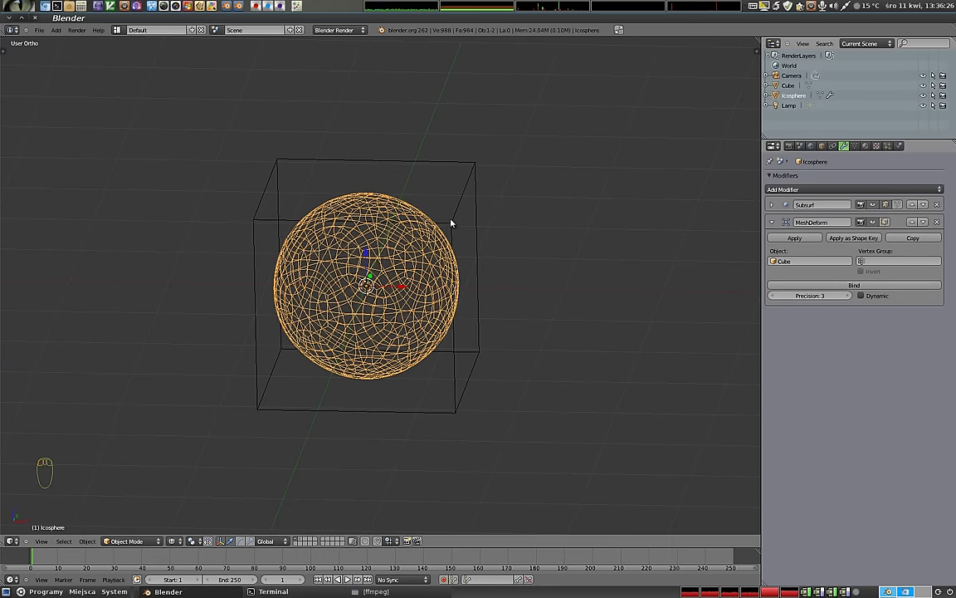
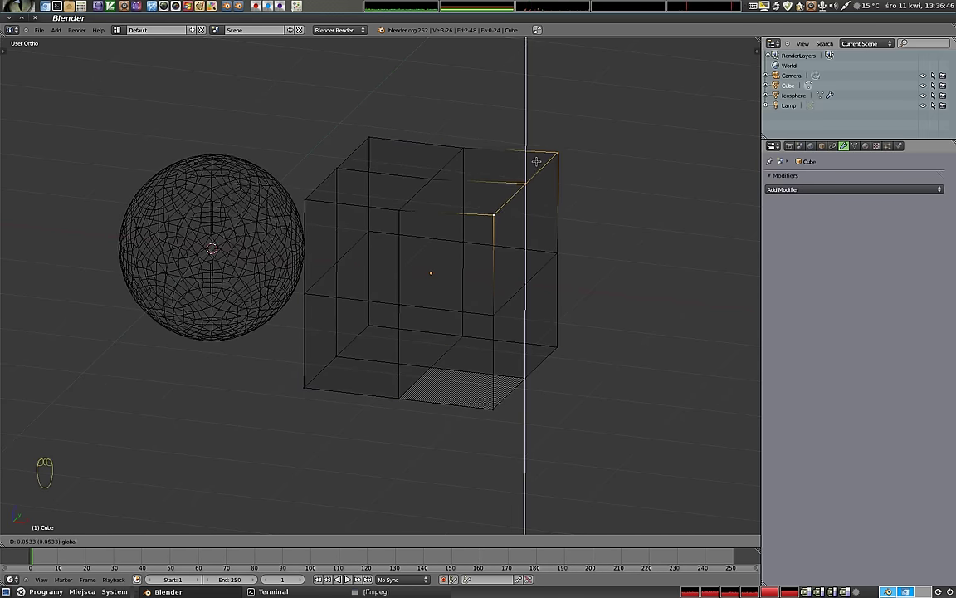
# - In front view, move and widen the cage's top vertices so the sphere bulges
pyautogui.press('KP_1')
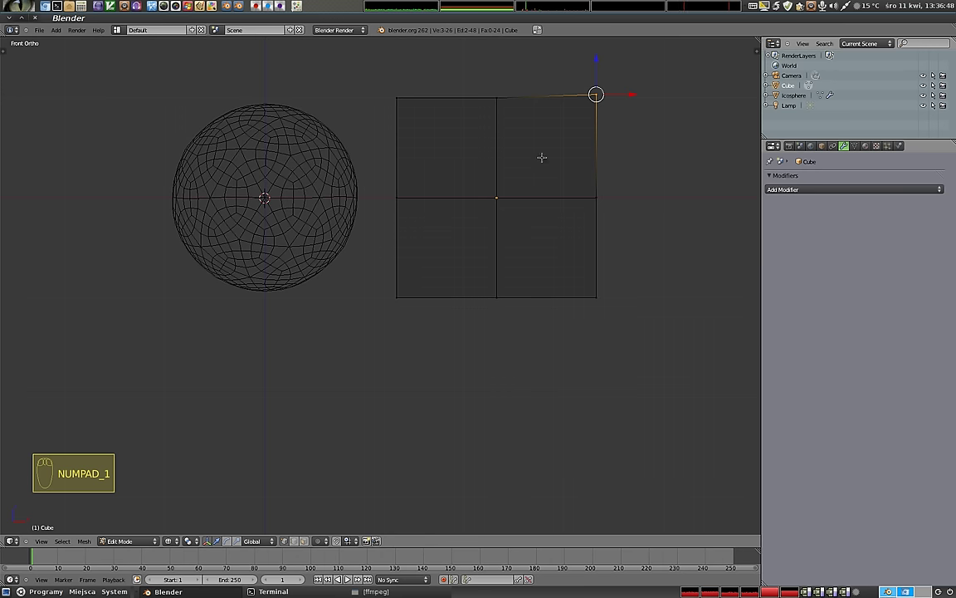
pyautogui.press('g')
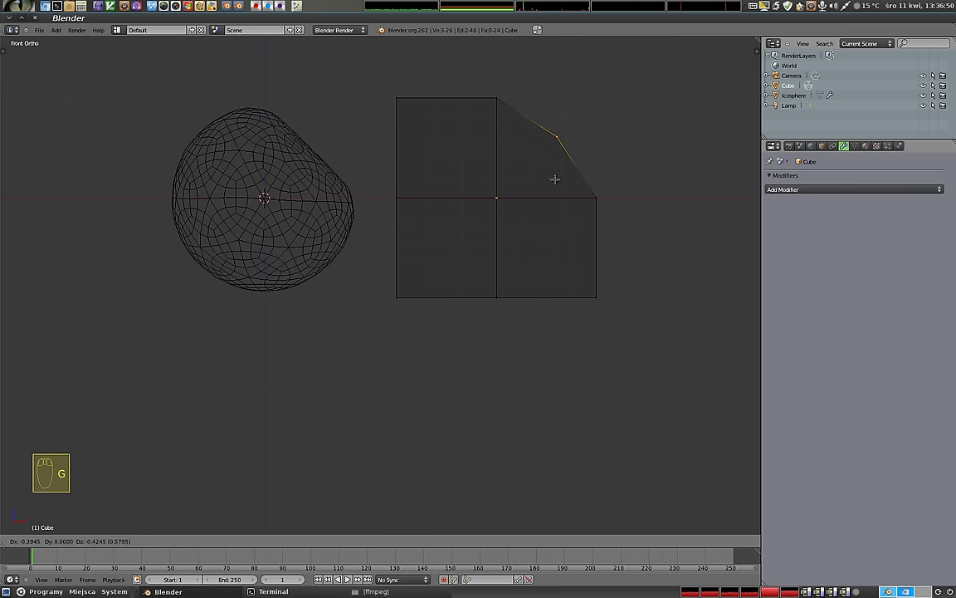
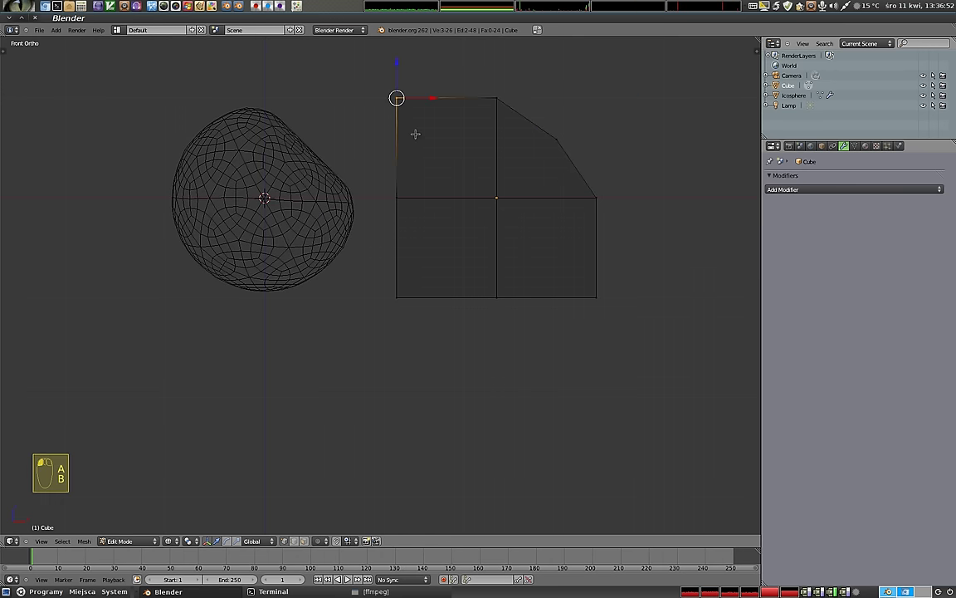
pyautogui.press('r')
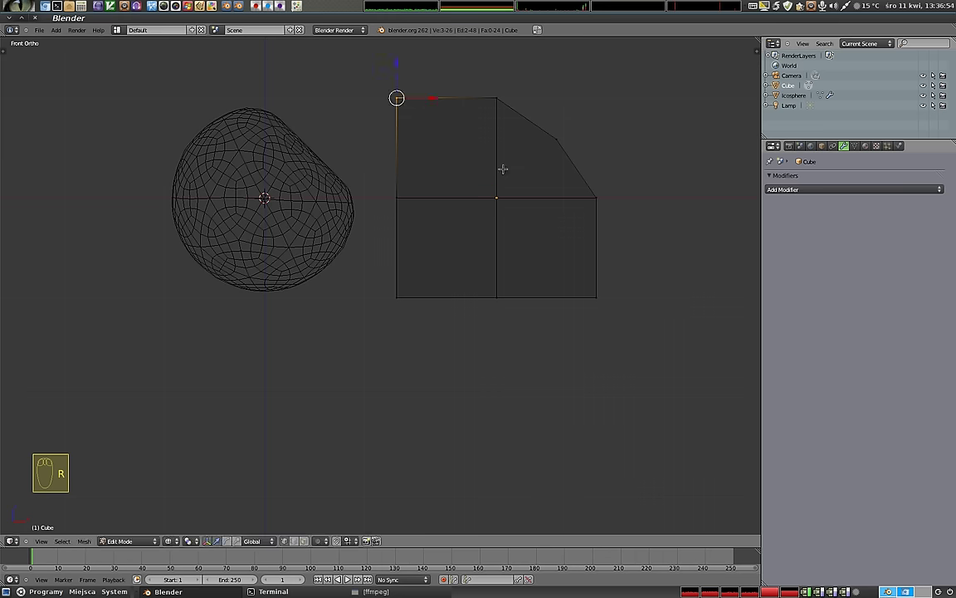
pyautogui.press('r')
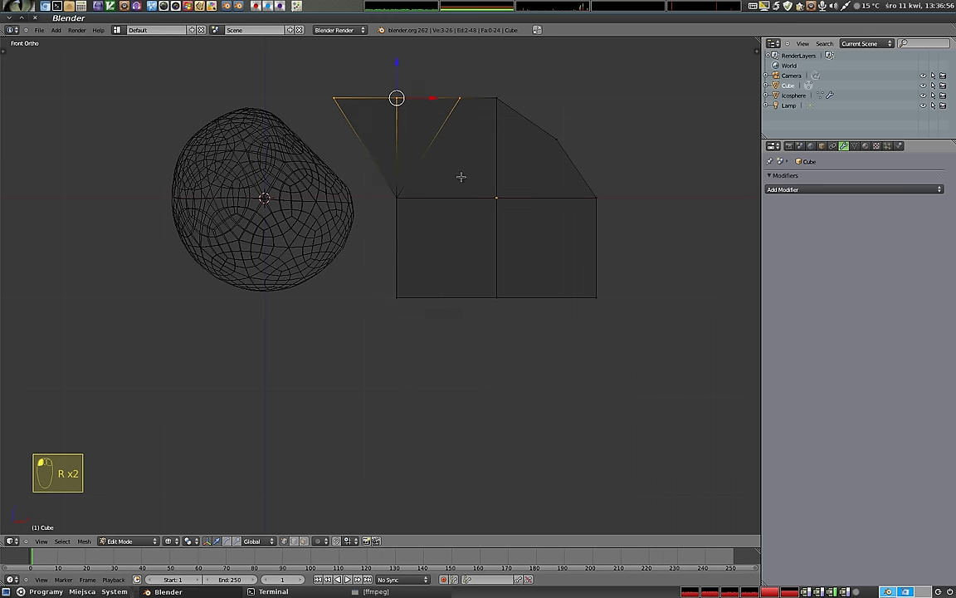
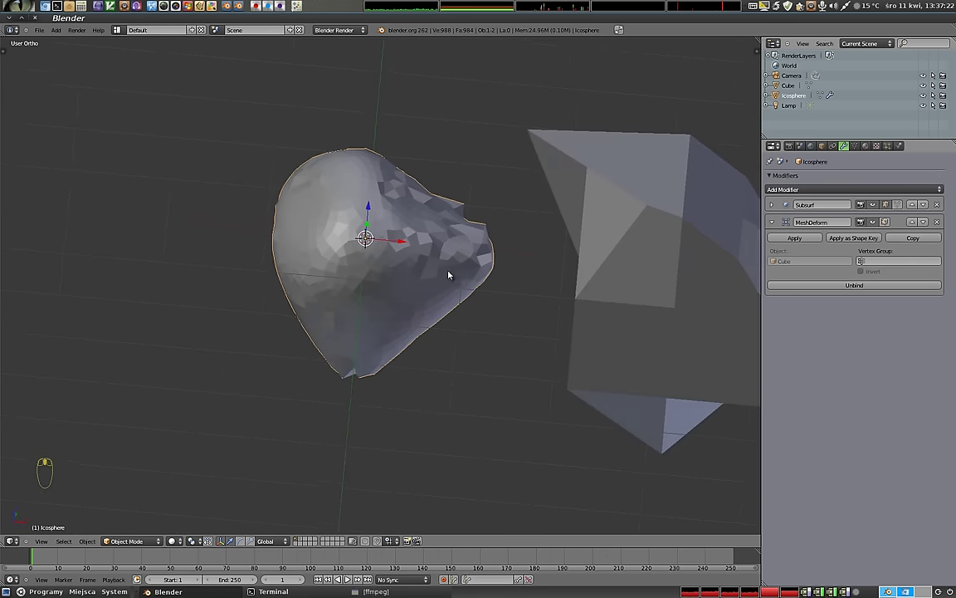
# - Orbit the view around the lumpy deformed sphere and its cage
pyautogui.middleClick(319, 270)
pyautogui.moveTo(459, 282); pyautogui.dragTo(325, 234)
pyautogui.moveTo(383, 303); pyautogui.dragTo(253, 351)
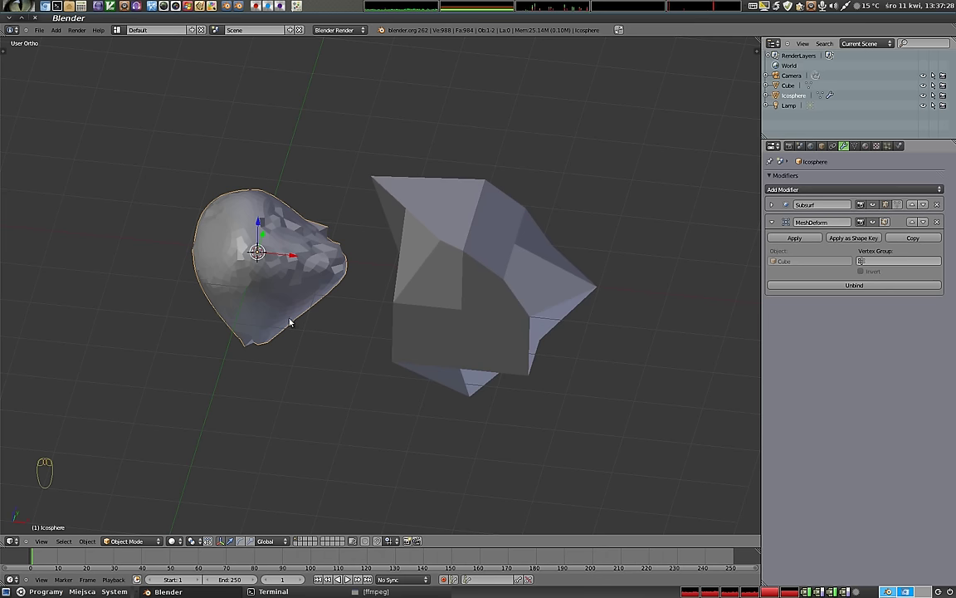
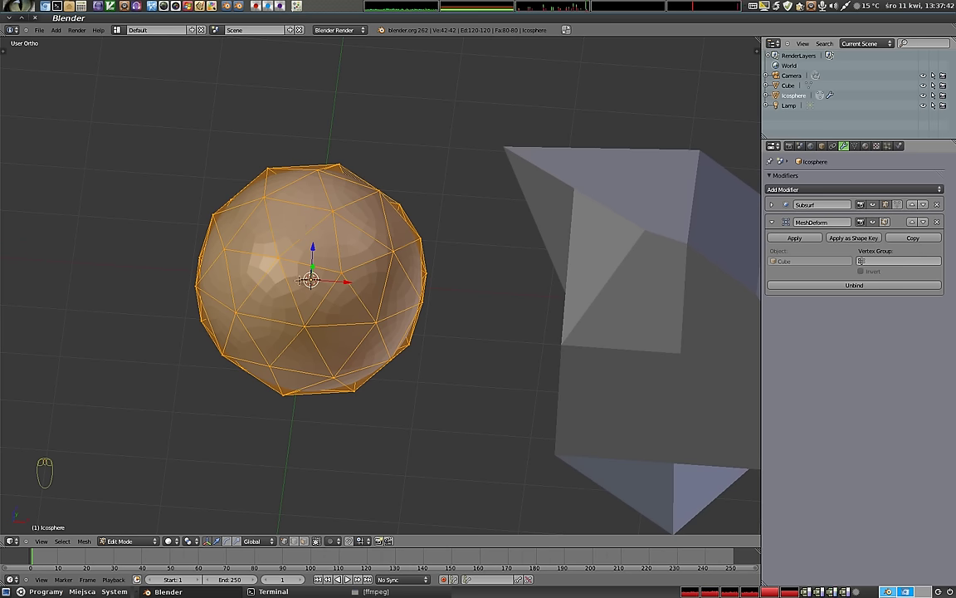
# - Back in Object Mode, remove the Subsurf modifier so only MeshDeform remains on the icosphere
pyautogui.press('Tab')
pyautogui.moveTo(298, 239); pyautogui.dragTo(844, 303)
pyautogui.click(777, 206)
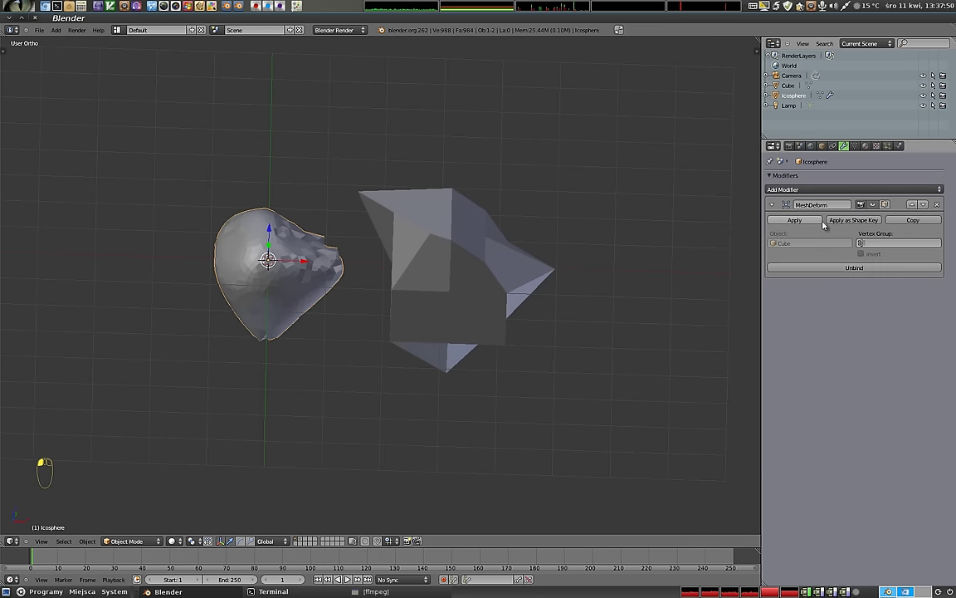
pyautogui.moveTo(385, 298); pyautogui.dragTo(283, 256)
pyautogui.rightClick(270, 275)
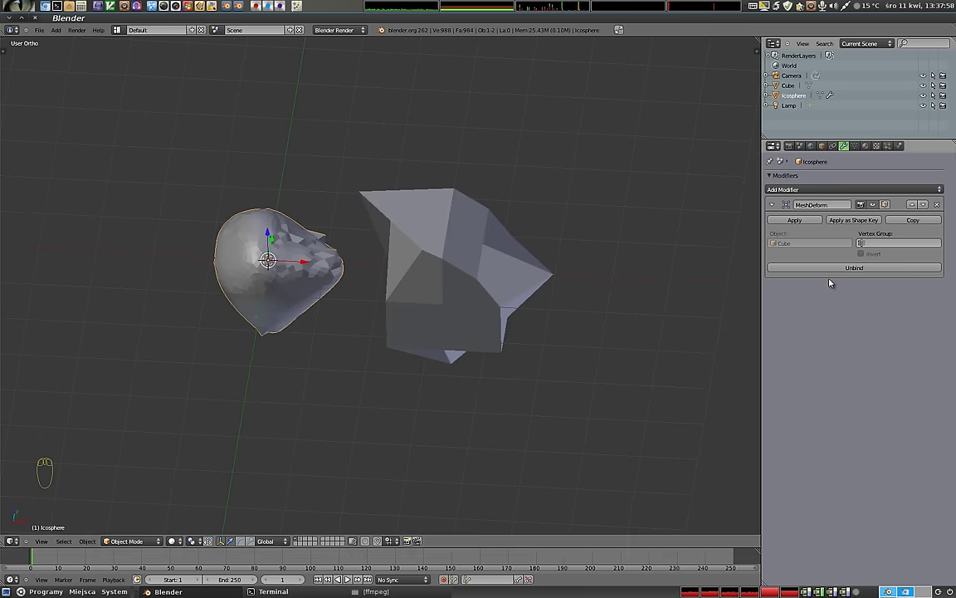
# - Unbind the icosphere's MeshDeform from the cube cage, checking the cube then reselecting the sphere
pyautogui.click(857, 272)
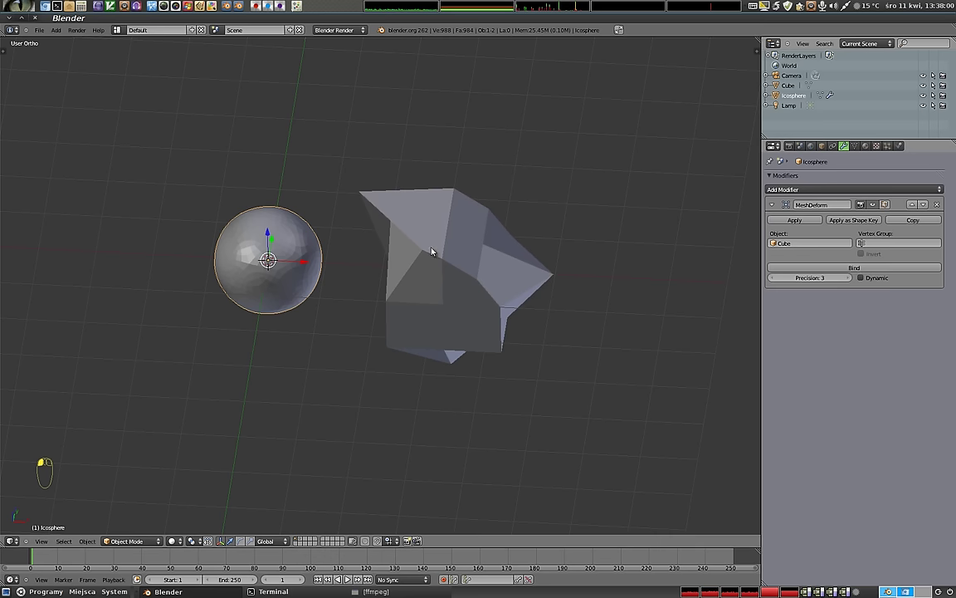
pyautogui.rightClick(443, 250)
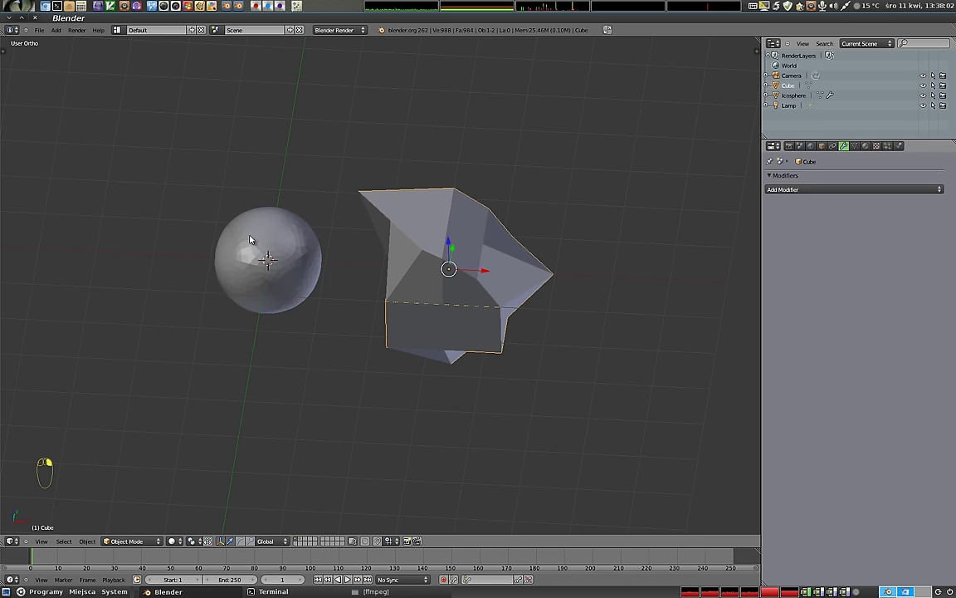
pyautogui.rightClick(277, 273)
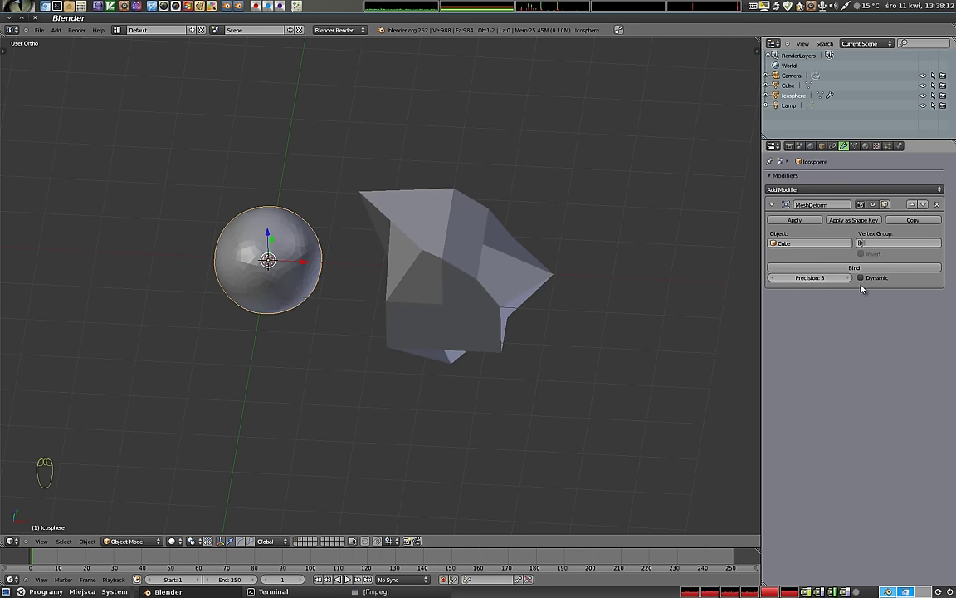
# - Bind the MeshDeform to the cage again and select the cube cage
pyautogui.moveTo(395, 340); pyautogui.dragTo(863, 279)
pyautogui.click(864, 279)
pyautogui.middleClick(441, 243)
pyautogui.rightClick(441, 243)
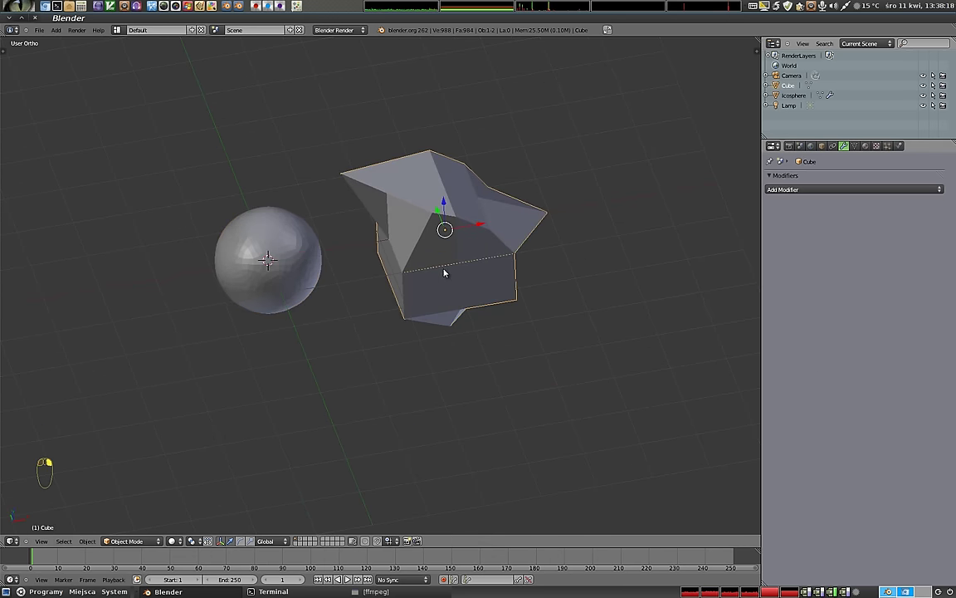
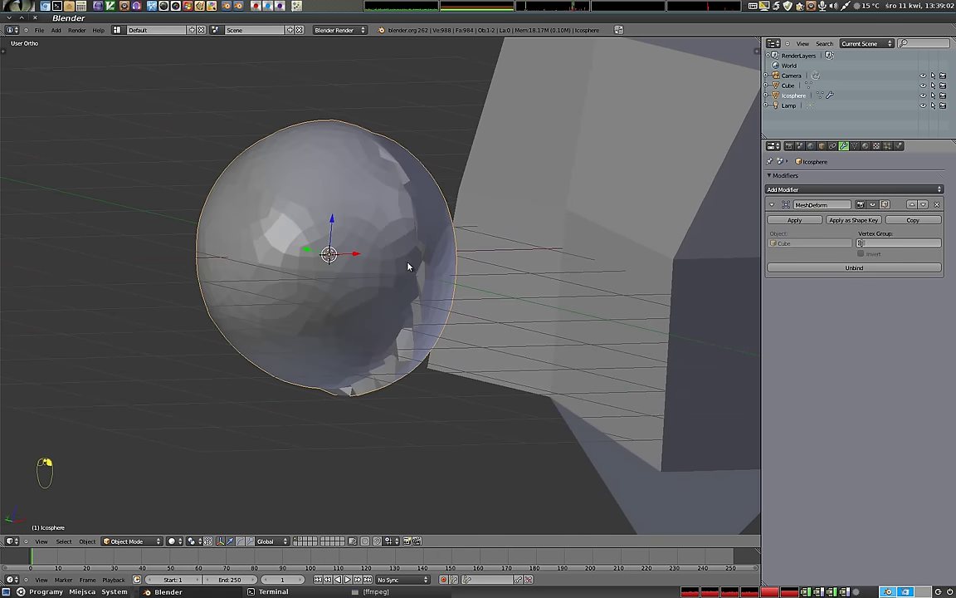
# - Add a level-2 Subsurf after MeshDeform on the icosphere, then enter Weight Paint mode
pyautogui.middleClick(406, 259)
pyautogui.press('ctrl+2')
pyautogui.press('ctrl+2')
pyautogui.moveTo(380, 290); pyautogui.dragTo(581, 320)
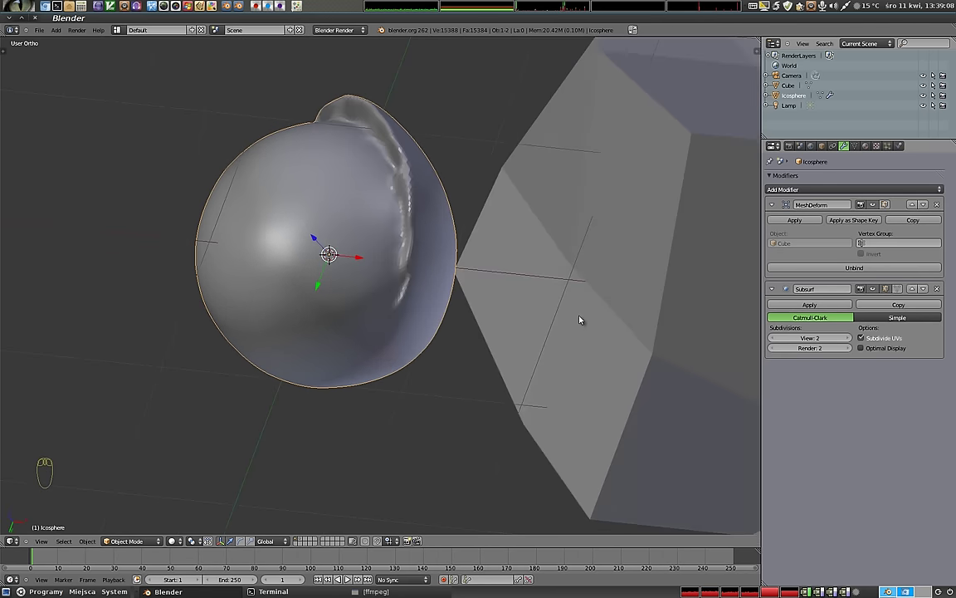
pyautogui.moveTo(396, 229); pyautogui.dragTo(340, 251)
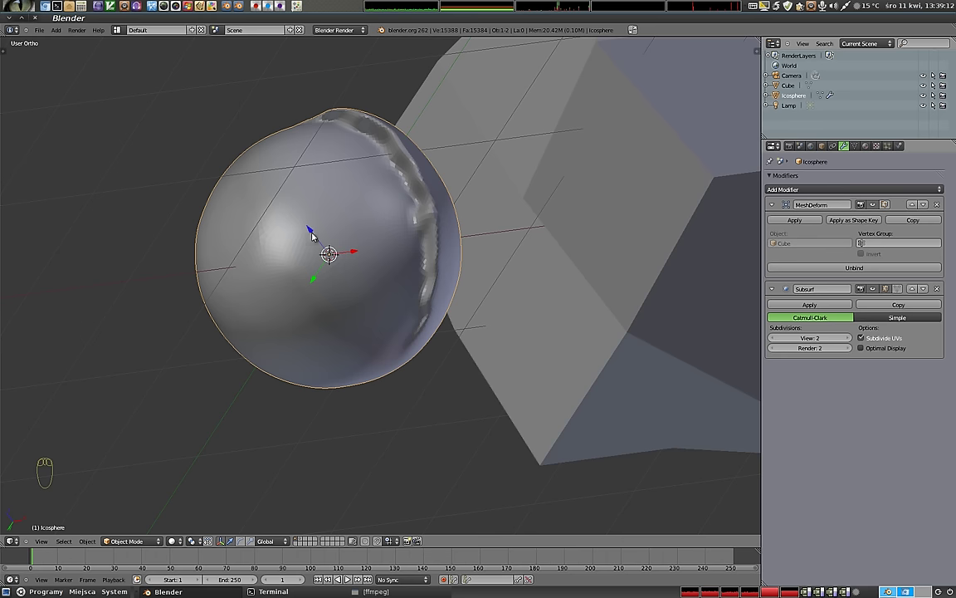
pyautogui.press('ctrl+Tab')
# - Paint vertex weights over the top and right side of the icosphere
pyautogui.click(322, 209)
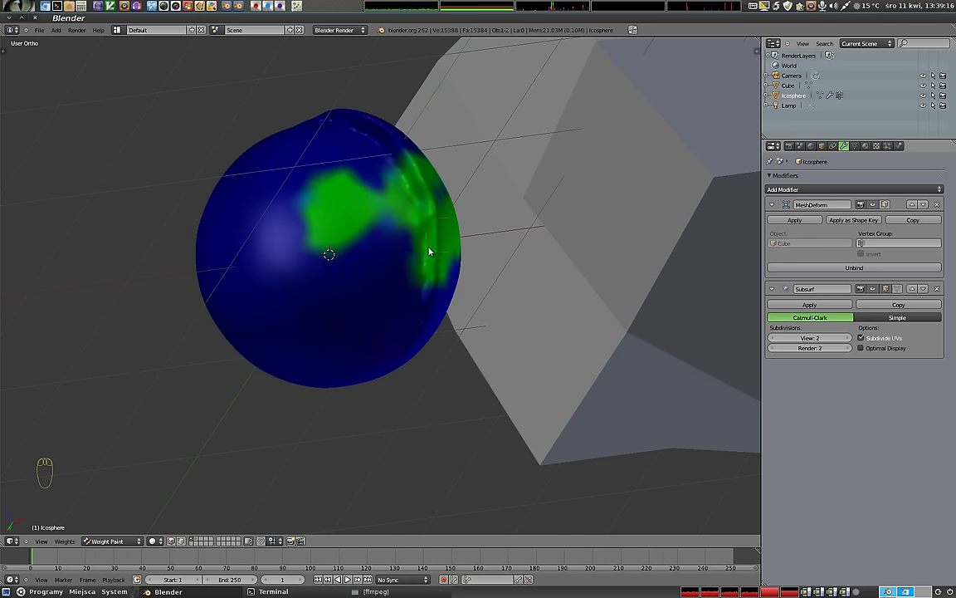
pyautogui.moveTo(428, 199); pyautogui.dragTo(359, 246)
pyautogui.moveTo(382, 226); pyautogui.dragTo(409, 251)
pyautogui.press('f')
pyautogui.moveTo(365, 300); pyautogui.dragTo(395, 256)
pyautogui.press('Escape')
pyautogui.click(397, 258)
# - Return to Object Mode and set Group as the MeshDeform modifier's vertex group
pyautogui.press('ctrl+Tab')
pyautogui.moveTo(469, 326); pyautogui.dragTo(866, 246)
pyautogui.click(866, 247)
pyautogui.middleClick(866, 247)
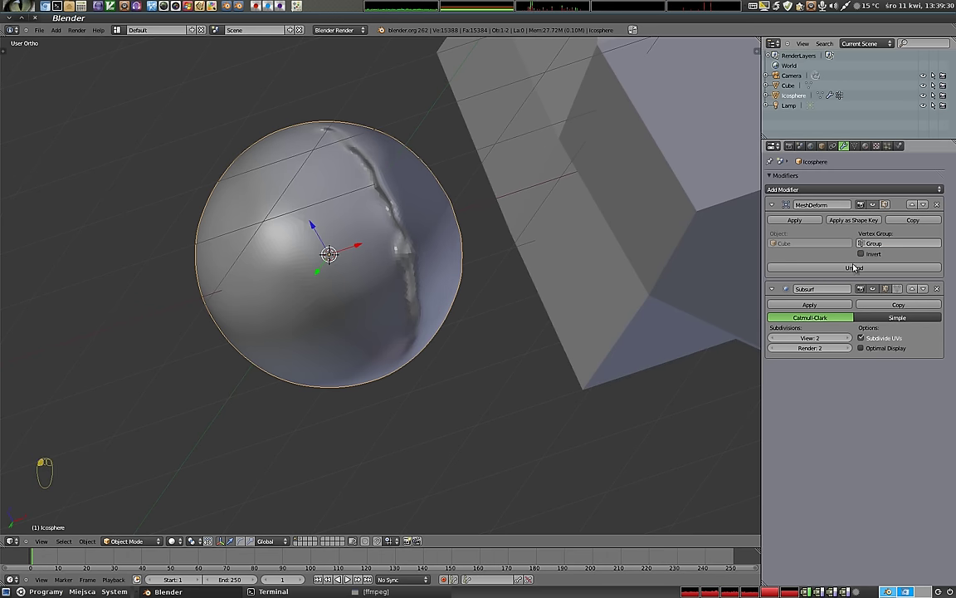
# - Enable Invert on the MeshDeform vertex group so the unpainted region deforms instead
pyautogui.moveTo(486, 293); pyautogui.dragTo(390, 337)
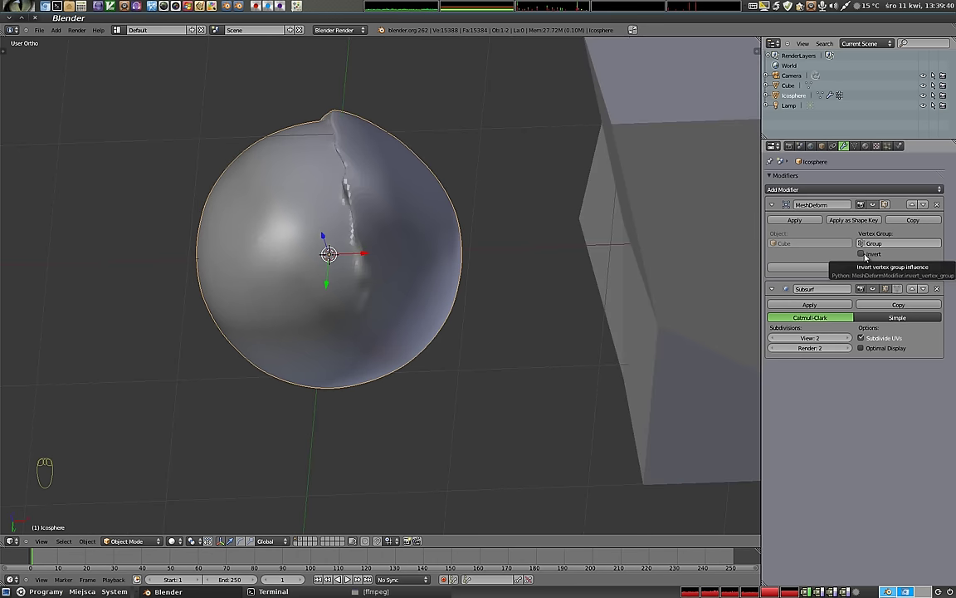
pyautogui.click(869, 256)
pyautogui.moveTo(384, 202); pyautogui.dragTo(383, 284)
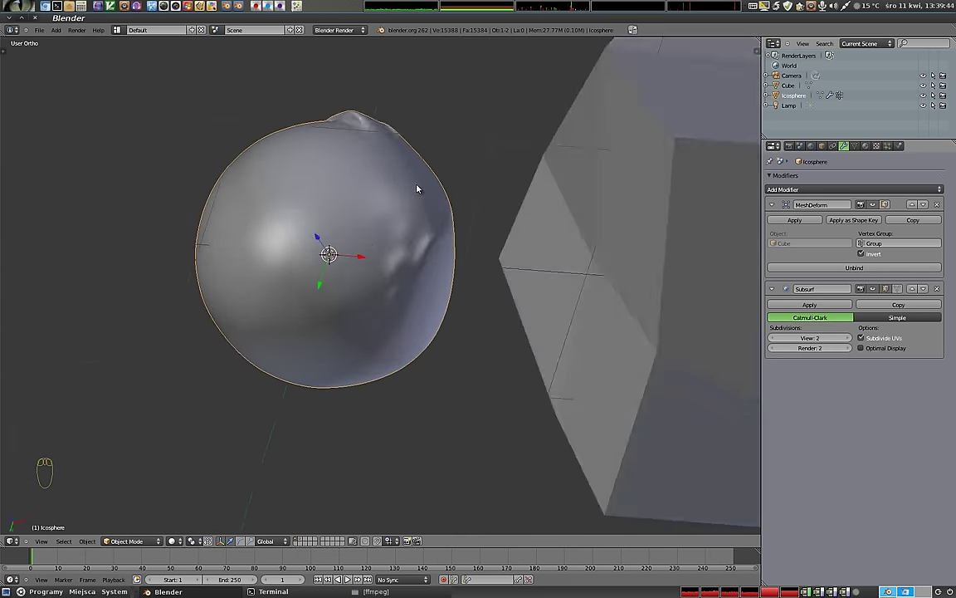
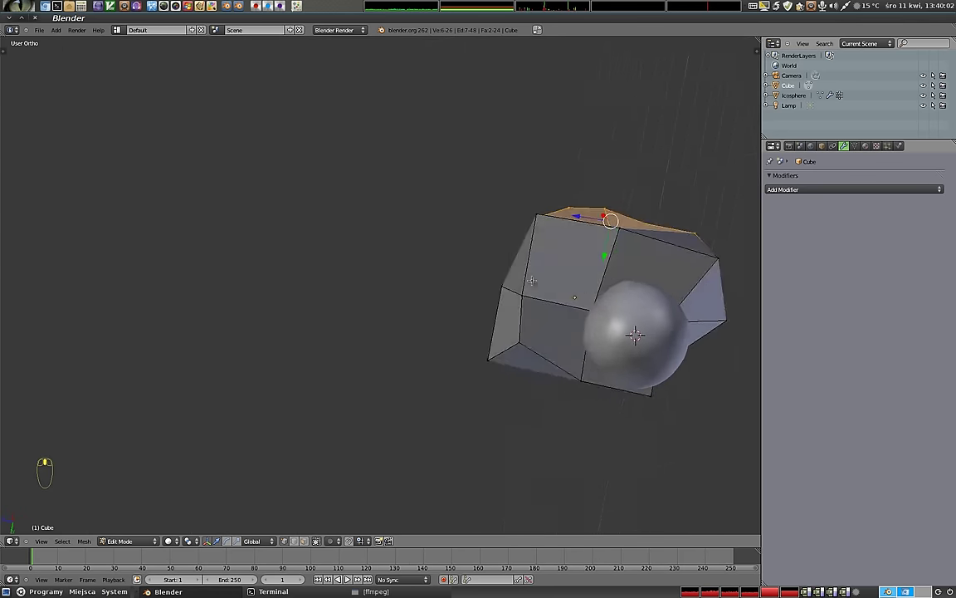
# - Leave Edit Mode and rotate the cube cage, confirming the rotation as the sphere follows
pyautogui.press('Tab')
pyautogui.moveTo(396, 177); pyautogui.dragTo(497, 274)
pyautogui.press('s')
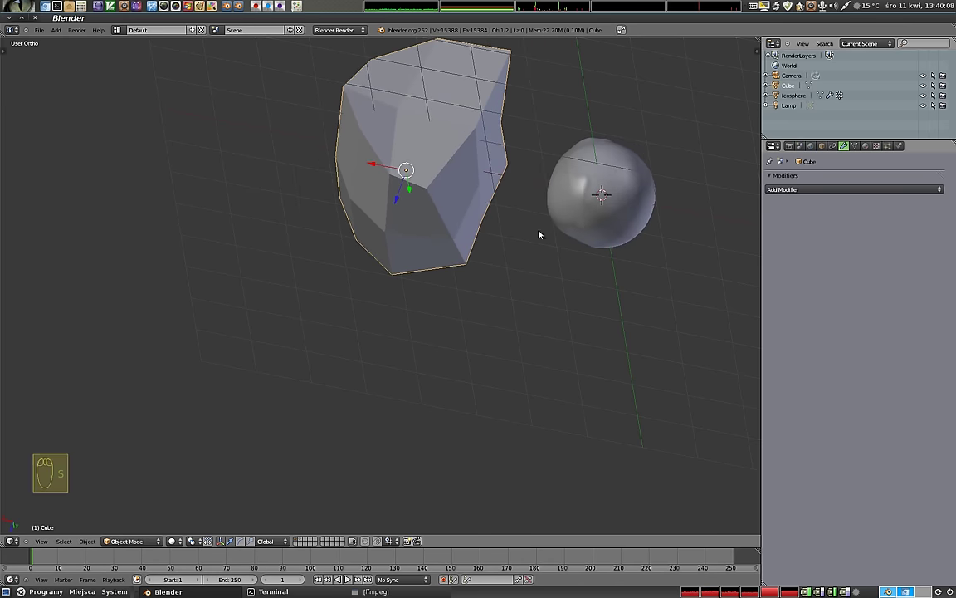
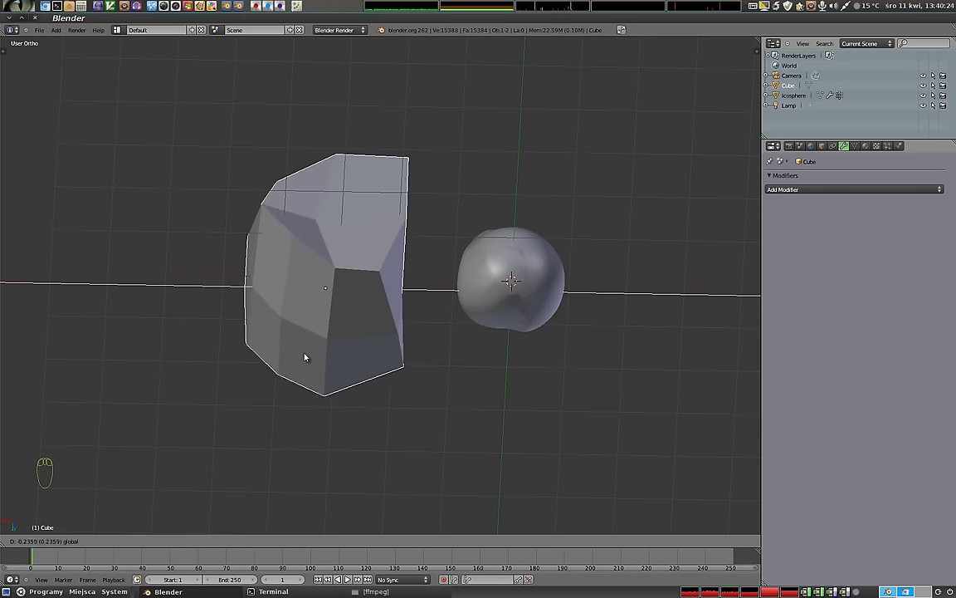
pyautogui.press('r')
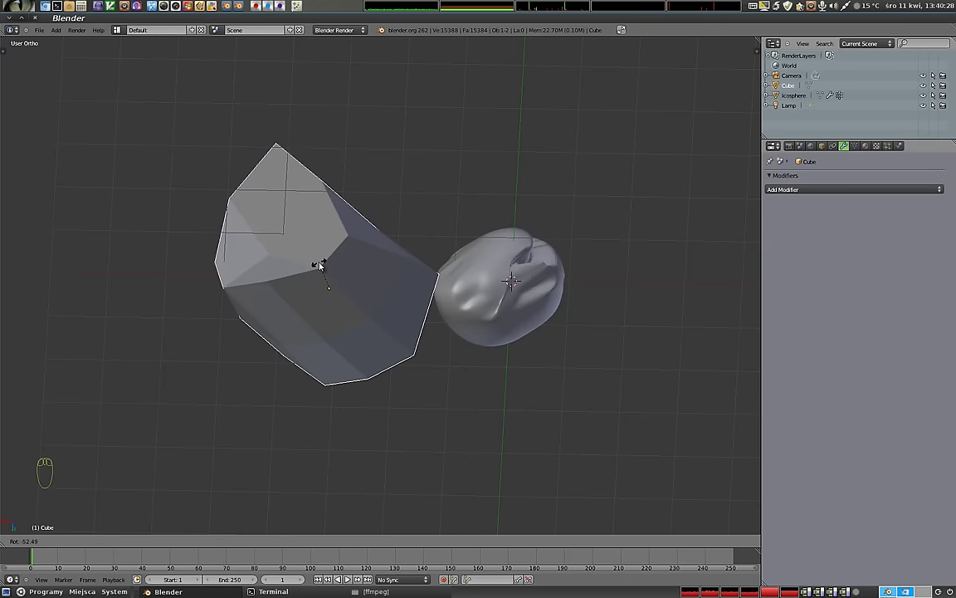
pyautogui.click(321, 271)
# - Rotate the cage again to deform the sphere further, then select the icosphere
pyautogui.moveTo(424, 309); pyautogui.dragTo(541, 204)
pyautogui.press('r')
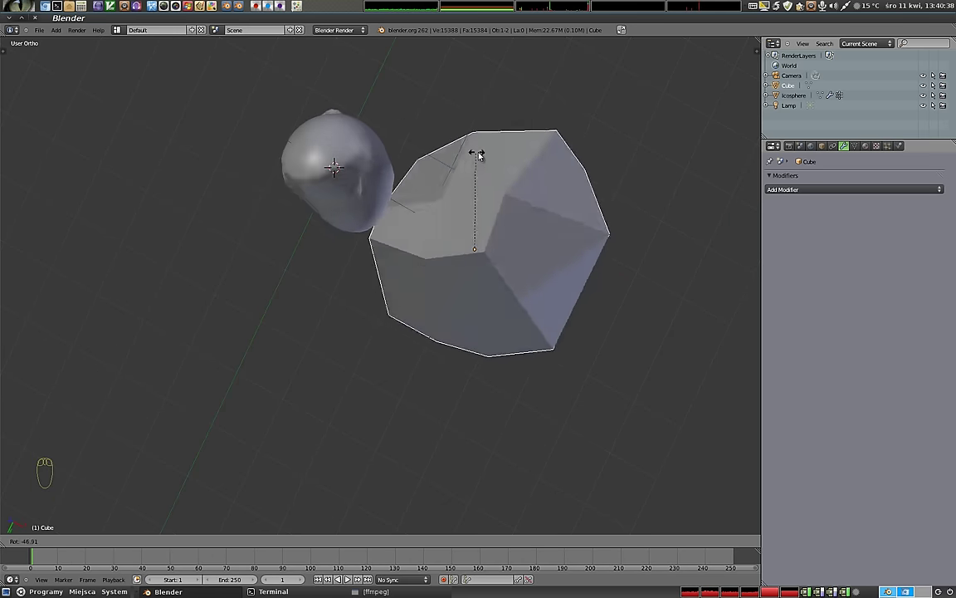
pyautogui.moveTo(548, 200); pyautogui.dragTo(395, 236)
pyautogui.moveTo(396, 236); pyautogui.dragTo(773, 275)
pyautogui.rightClick(342, 210)
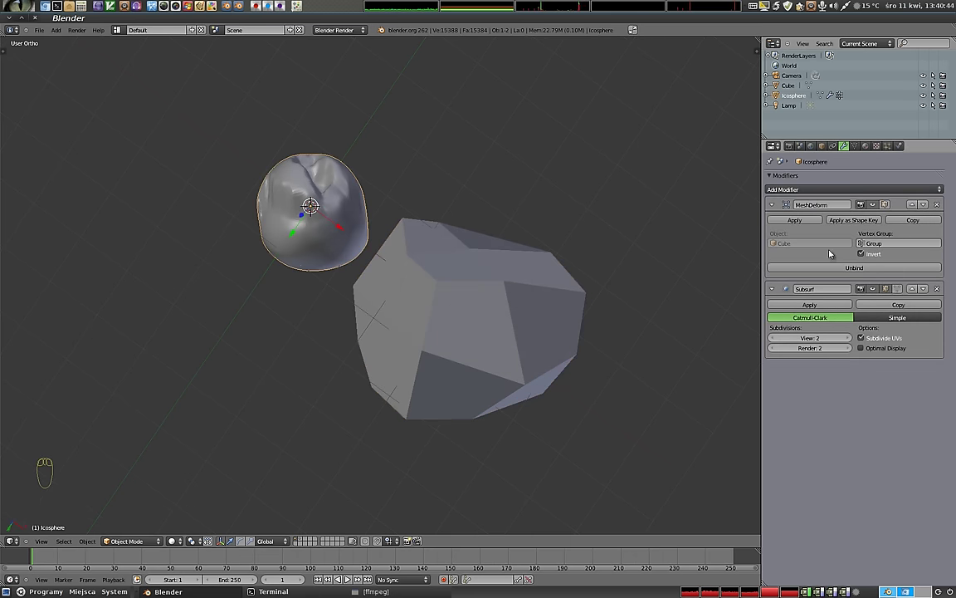
pyautogui.moveTo(519, 273); pyautogui.dragTo(415, 589)
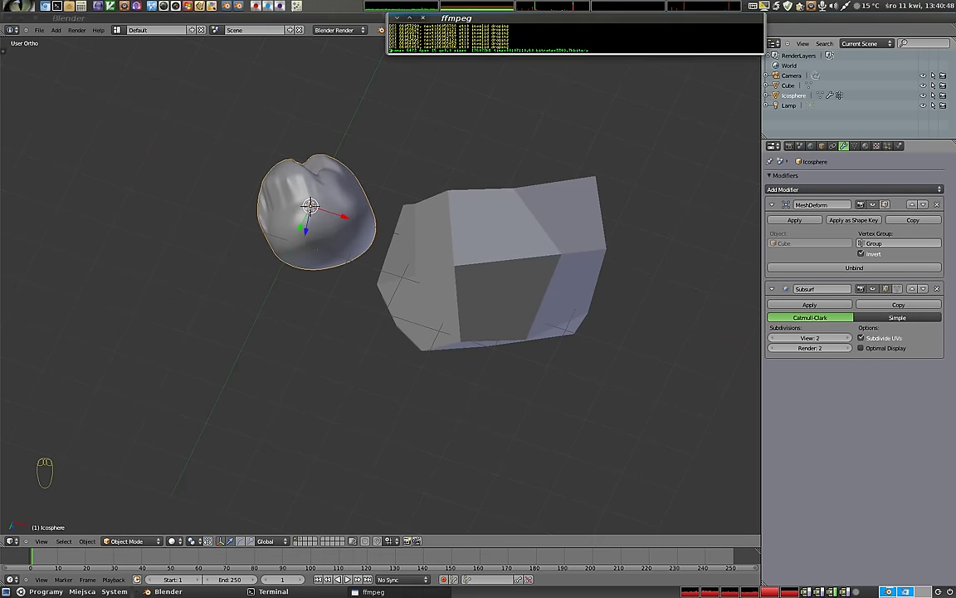